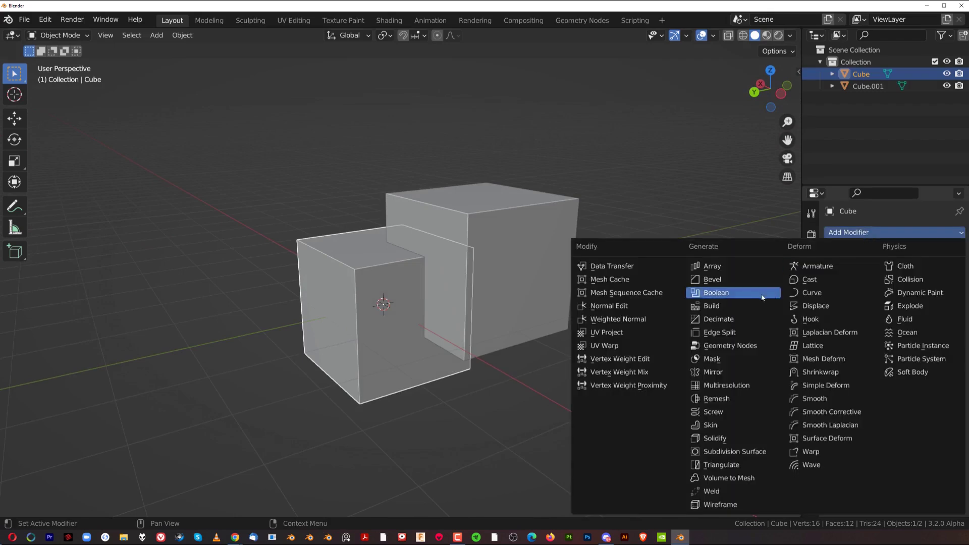
Add a Boolean modifier set to Difference with Cube.001 as object and the Exact solver
left_click_drag(457, 259, 943, 301)
left_click_drag(943, 301, 332, 241)
left_click(333, 242)
left_click_drag(332, 241, 439, 257)
left_click_drag(439, 257, 491, 242)
left_click_drag(491, 243, 406, 222)
left_click(406, 222)
Isolate the cube in local view and enter Edit Mode on it
middle_click(406, 223)
left_click_drag(403, 230, 421, 236)
key("Tab")
left_click(447, 232)
key("Tab")
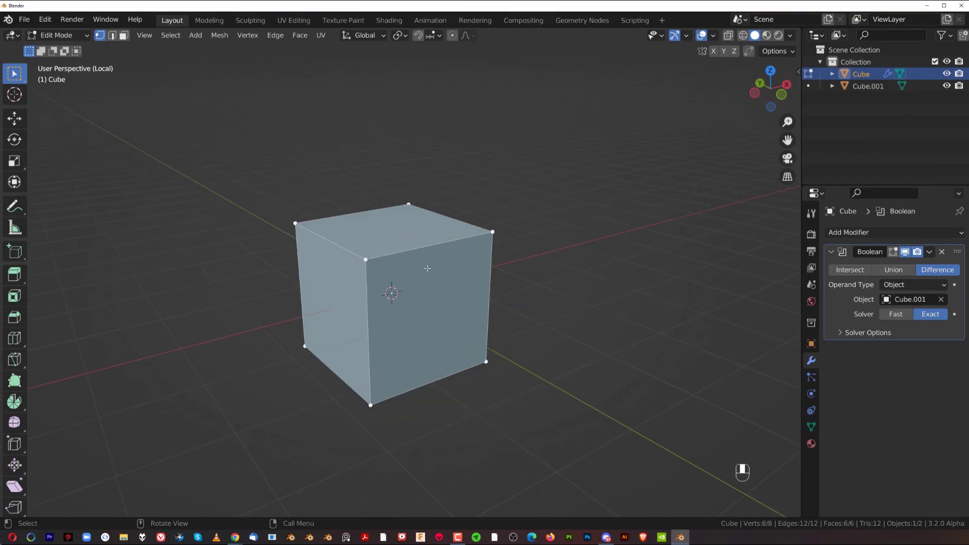
Toggle Edit/Object Mode to check the notch, then exit local view so both cubes show
key("Tab")
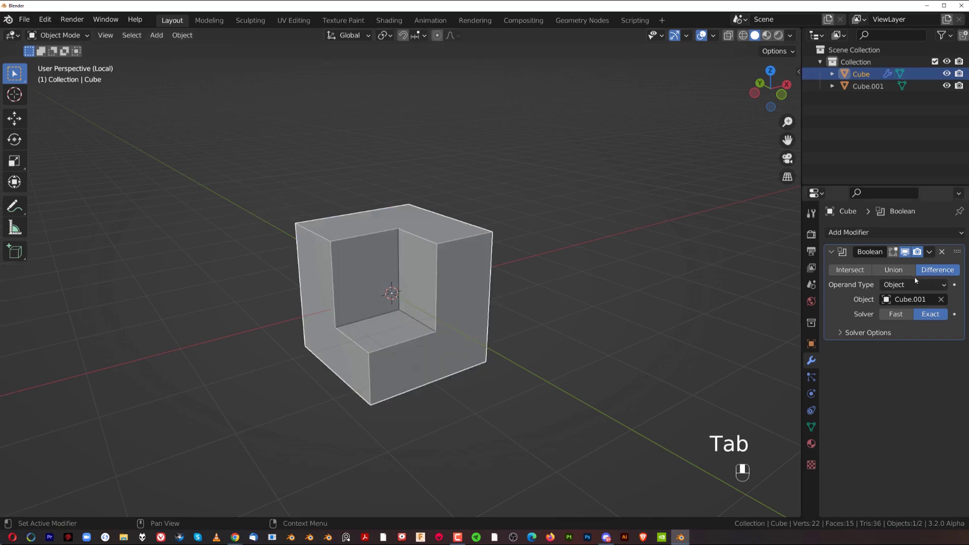
left_click(909, 255)
left_click(909, 255)
left_click_drag(438, 277, 934, 252)
key("Tab")
key("Tab")
key("Tab")
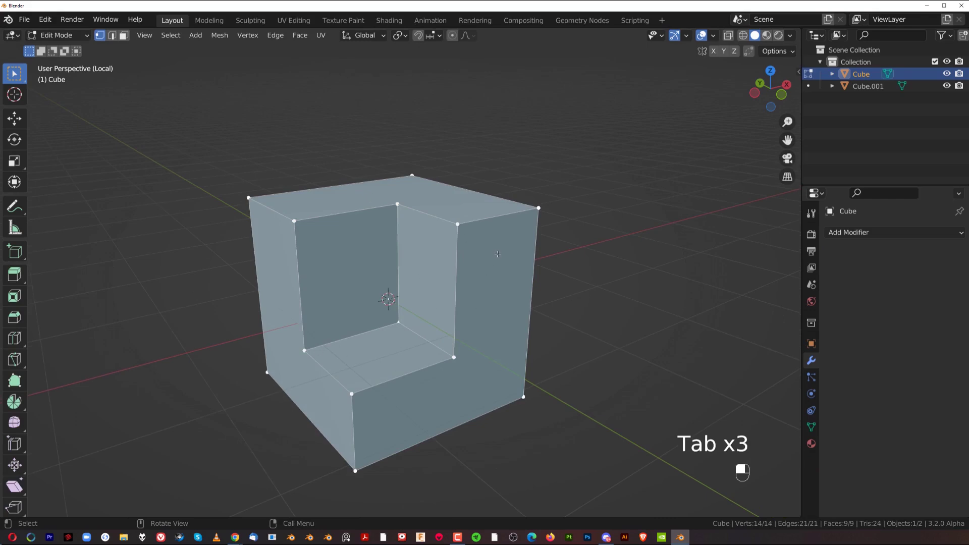
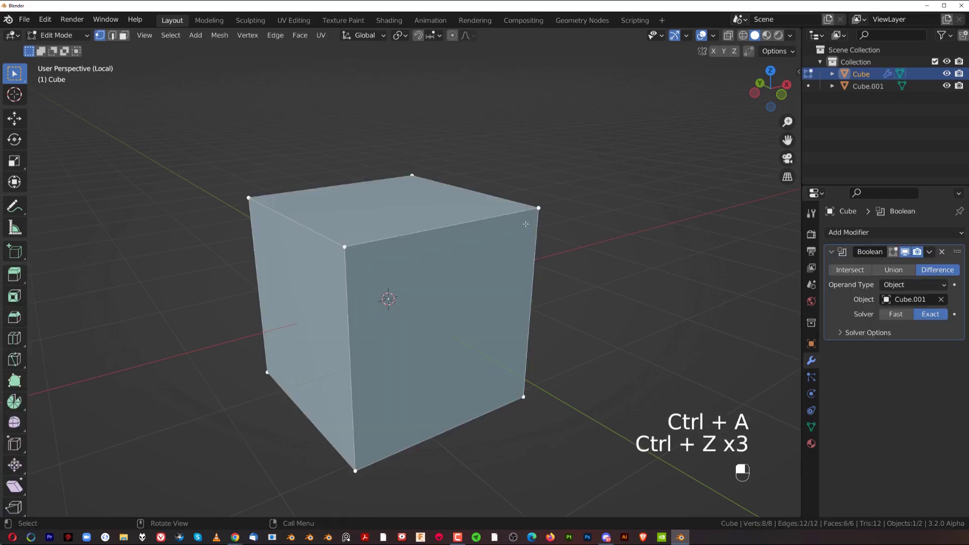
key("Tab")
key("/")
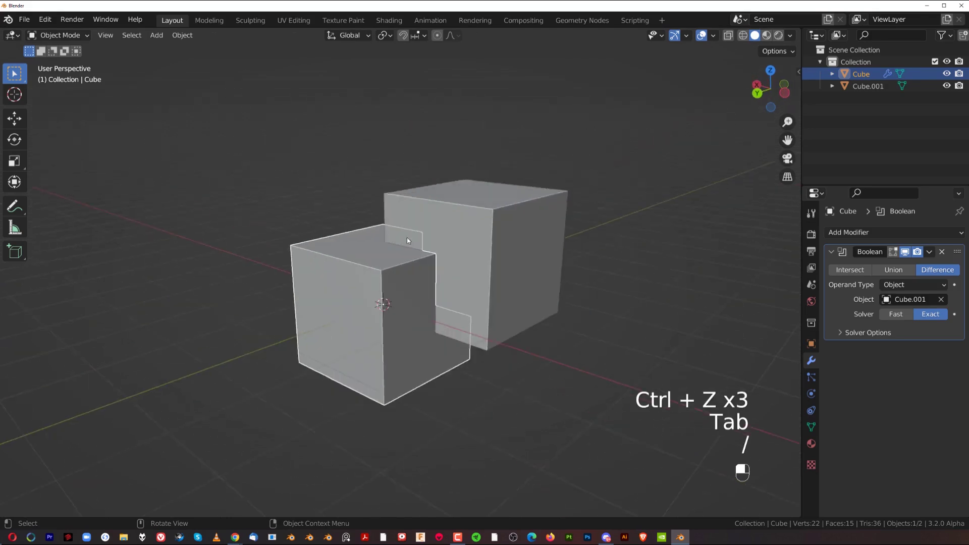
Scale and move Cube.001 into a long wide box spanning the top of the first cube
left_click_drag(521, 204, 419, 284)
key("g")
key("s")
key("/")
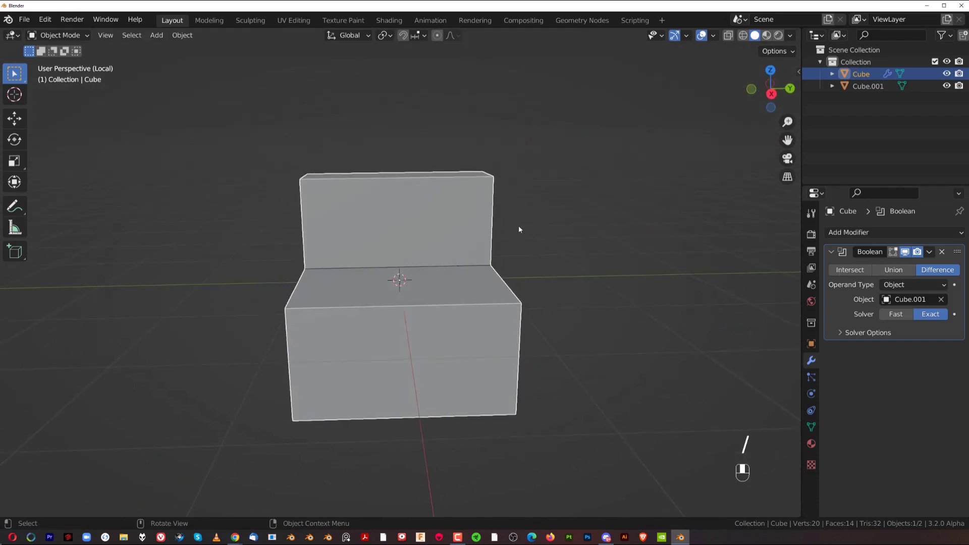
key("/")
Enable the Bool Tool add-on in Preferences and save the preferences
left_click_drag(536, 231, 381, 244)
left_click_drag(380, 245, 385, 259)
left_click_drag(385, 258, 360, 244)
left_click_drag(361, 243, 339, 219)
left_click_drag(339, 220, 50, 22)
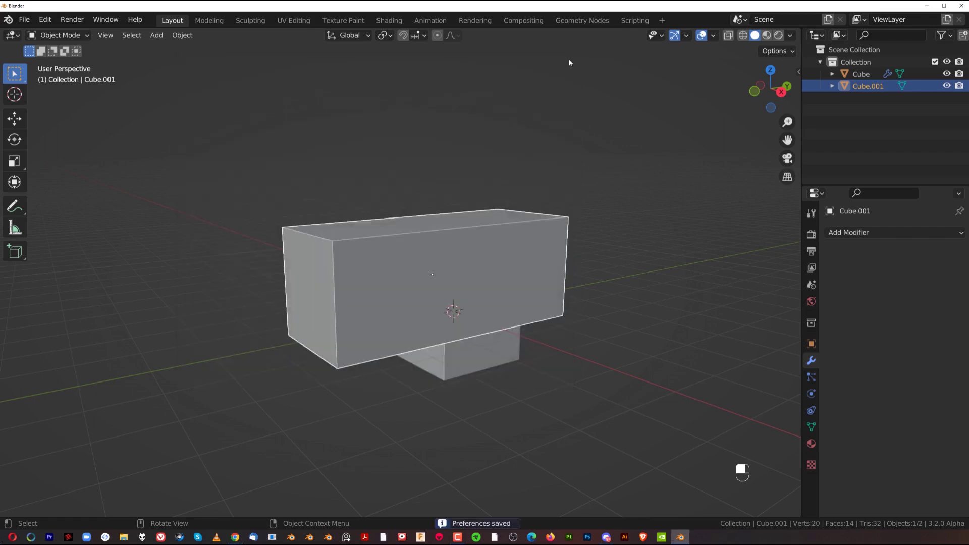
Delete the old cutter and duplicate the cube to make a new overlapping one
left_click_drag(506, 240, 940, 255)
key("x")
left_click(397, 277)
key("shift+d")
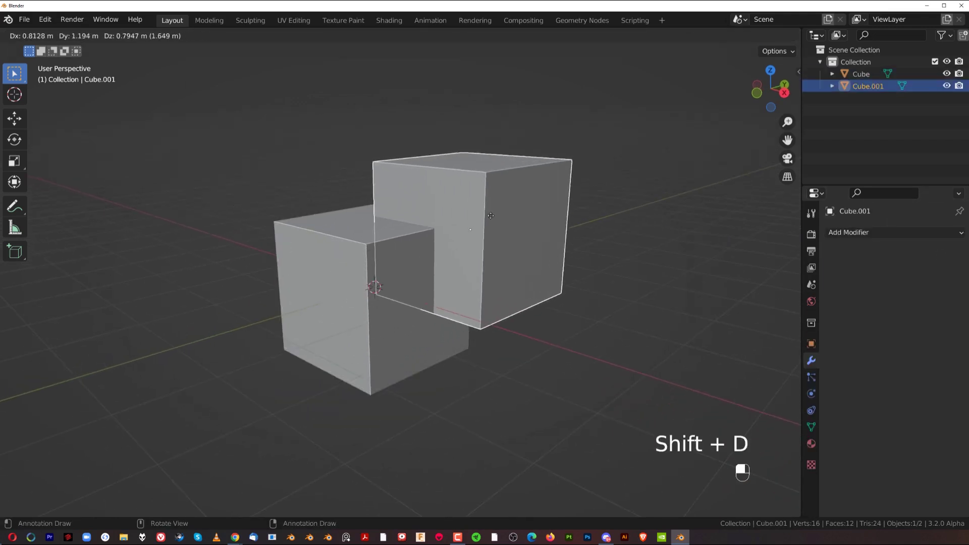
Position the duplicate and run Bool Tool Difference (Ctrl Numpad -) so it becomes a wire cutter
left_click_drag(494, 218, 339, 260)
key("g")
left_click(339, 259)
left_click_drag(339, 259, 48, 23)
key("ctrl+KP_Subtract")
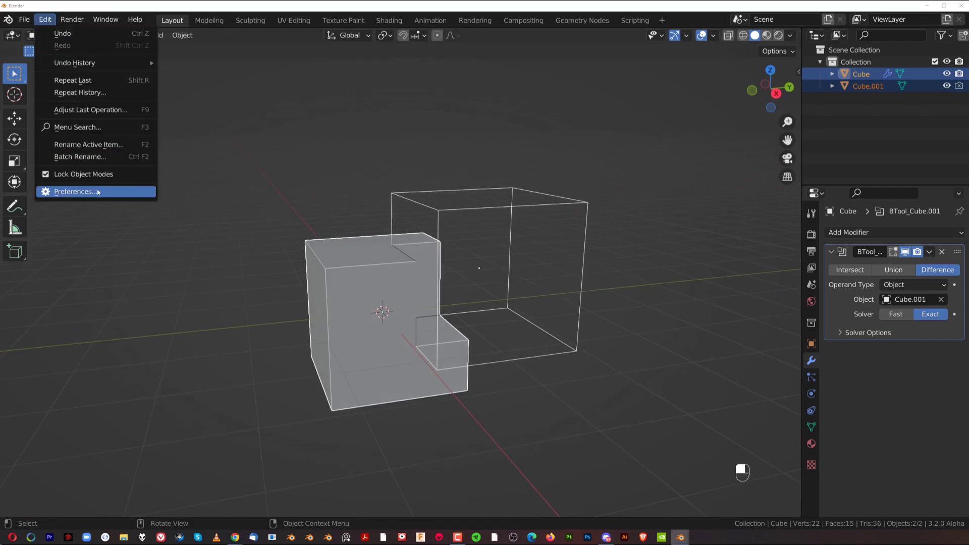
Review the Bool Tool keymap in Preferences, then grab the cutter to move it upward
left_click_drag(214, 43, 524, 276)
key("g")
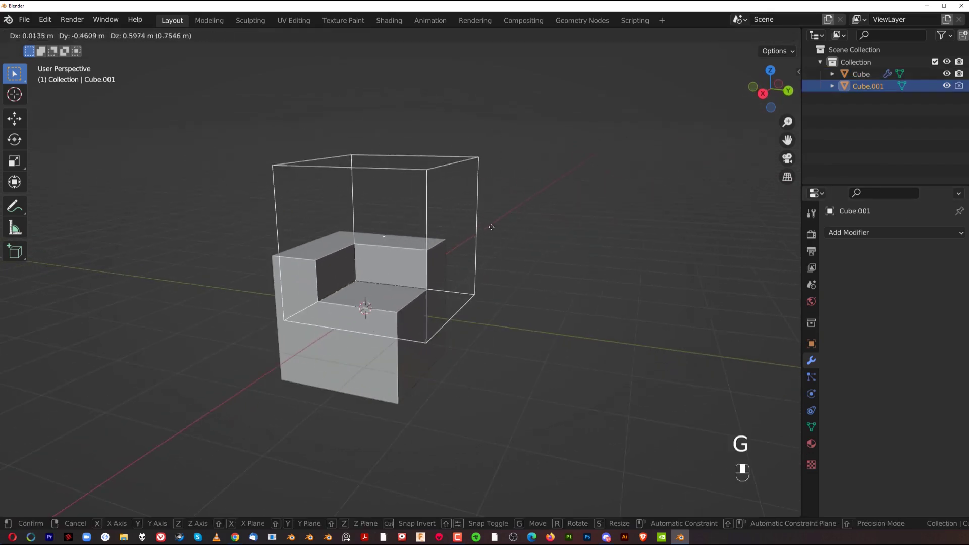
Reposition the cutter for a deeper stepped cut and switch the BTool Boolean operation toward Union
key("Tab")
key("ctrl+b")
key("Tab")
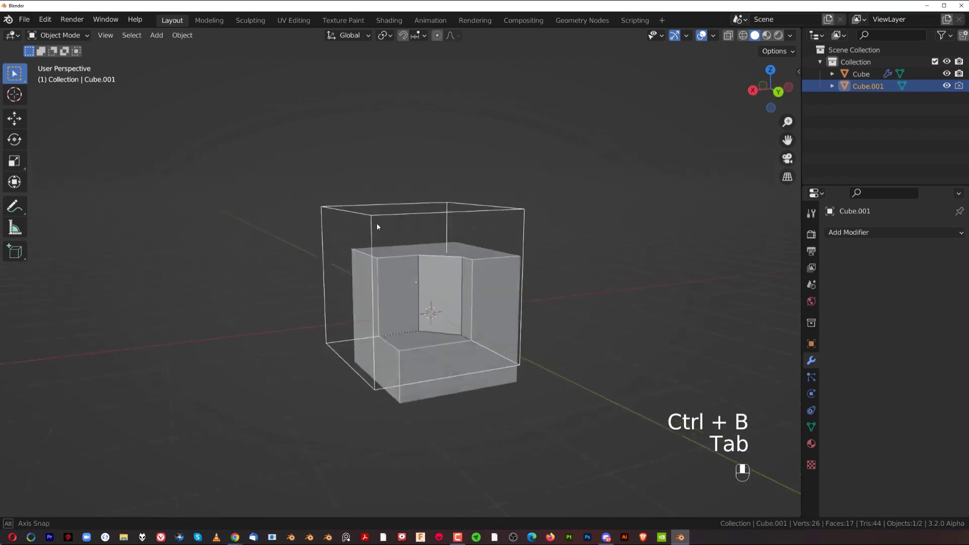
left_click_drag(429, 228, 452, 240)
left_click_drag(446, 243, 426, 242)
left_click_drag(426, 242, 407, 260)
left_click_drag(408, 260, 449, 251)
left_click(449, 251)
left_click(448, 251)
middle_click(455, 250)
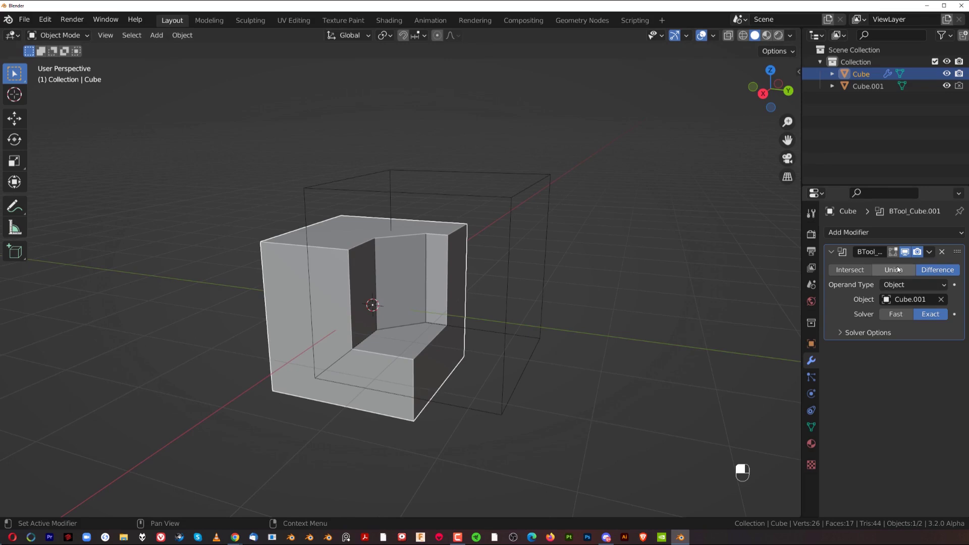
Duplicate the cube and slice it with Bool Tool (Ctrl Numpad /) into two boolean pieces
left_click_drag(901, 269, 849, 273)
left_click_drag(847, 273, 463, 204)
left_click_drag(463, 203, 580, 214)
key("g")
left_click_drag(580, 214, 954, 271)
left_click_drag(953, 269, 577, 237)
key("shift+d")
key("ctrl+KP_Divide")
Move the sliced pieces apart with G to reveal the thin slab
left_click_drag(577, 237, 374, 261)
middle_click(374, 261)
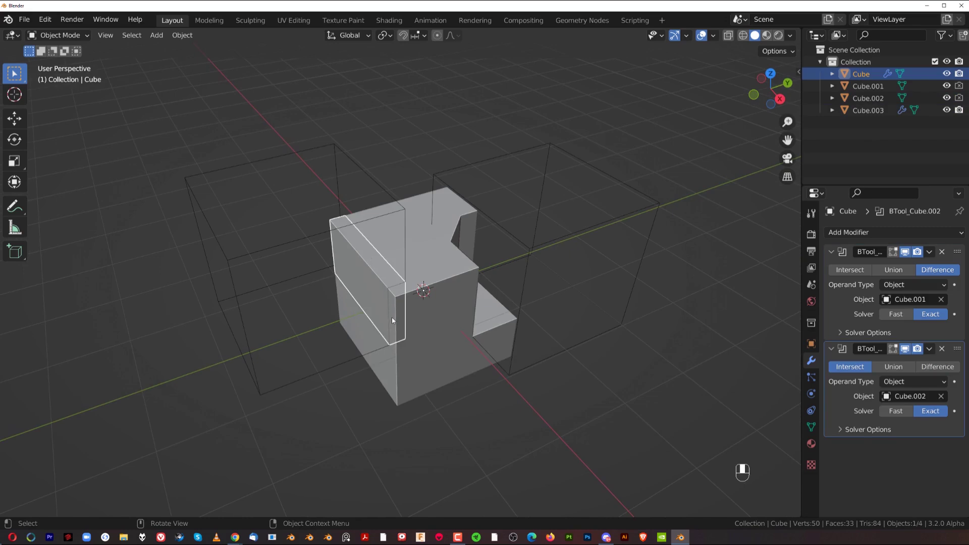
key("g")
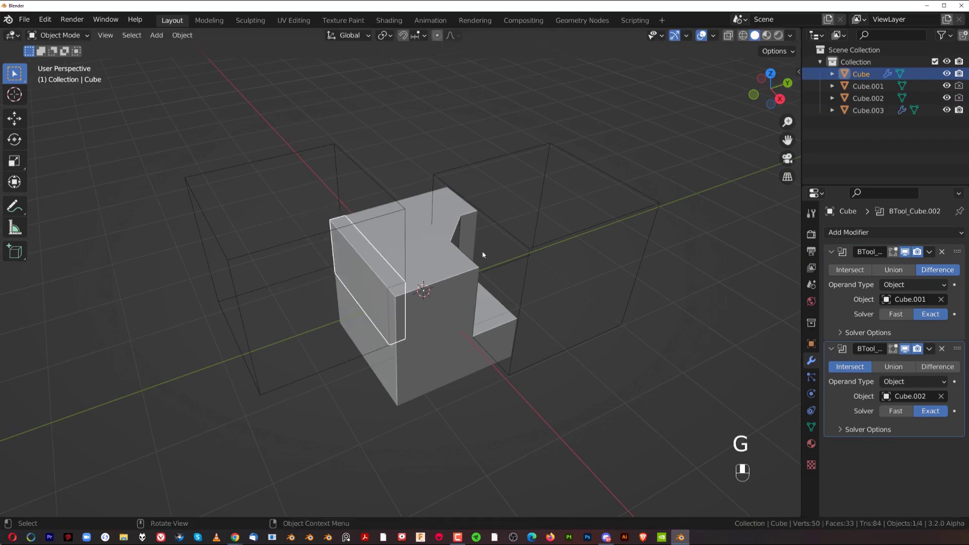
left_click(426, 252)
left_click(368, 267)
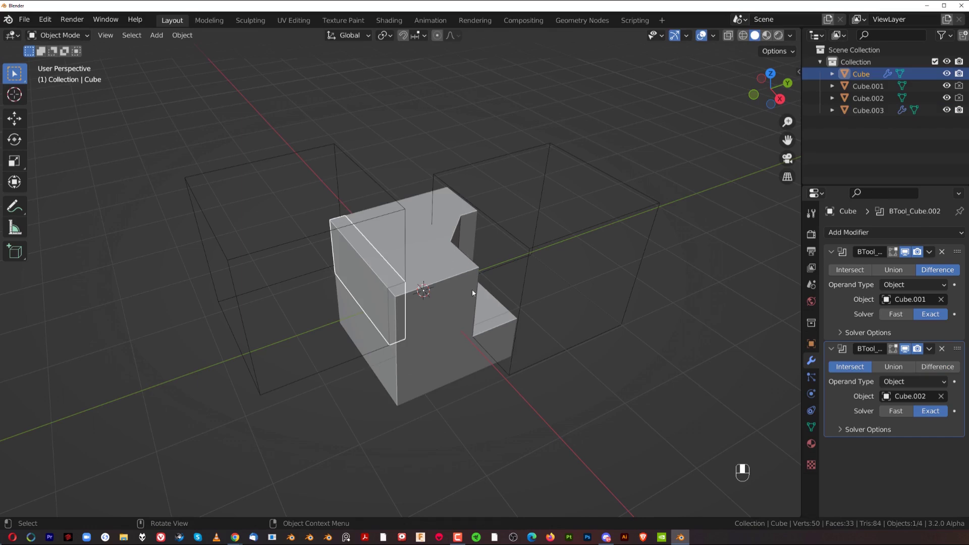
key("g")
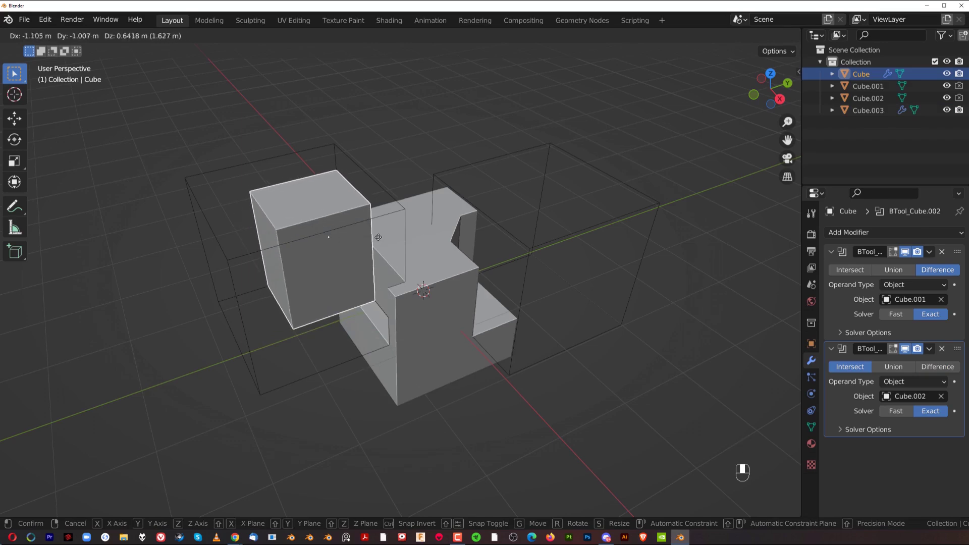
left_click(439, 236)
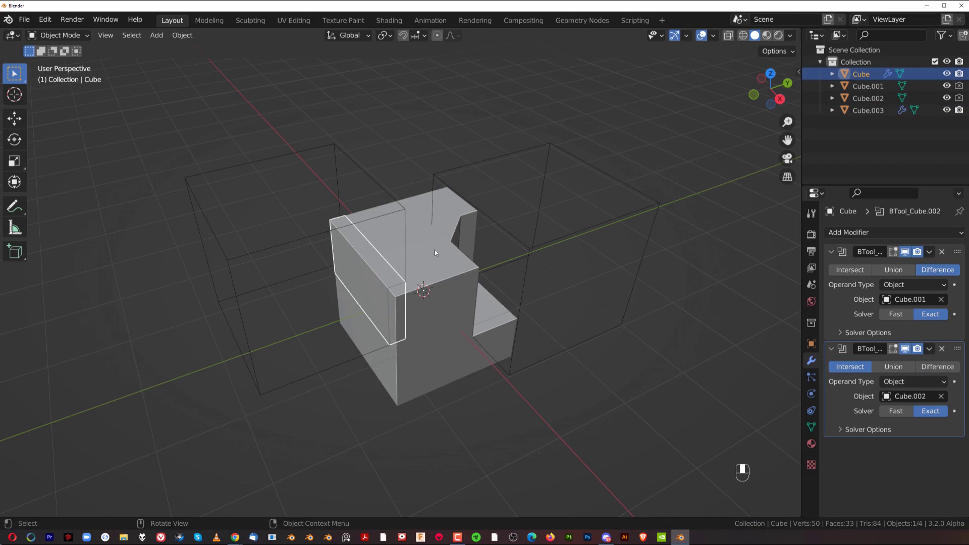
On the duplicated notched copy set both Boolean modifiers to Difference
left_click_drag(440, 251, 488, 307)
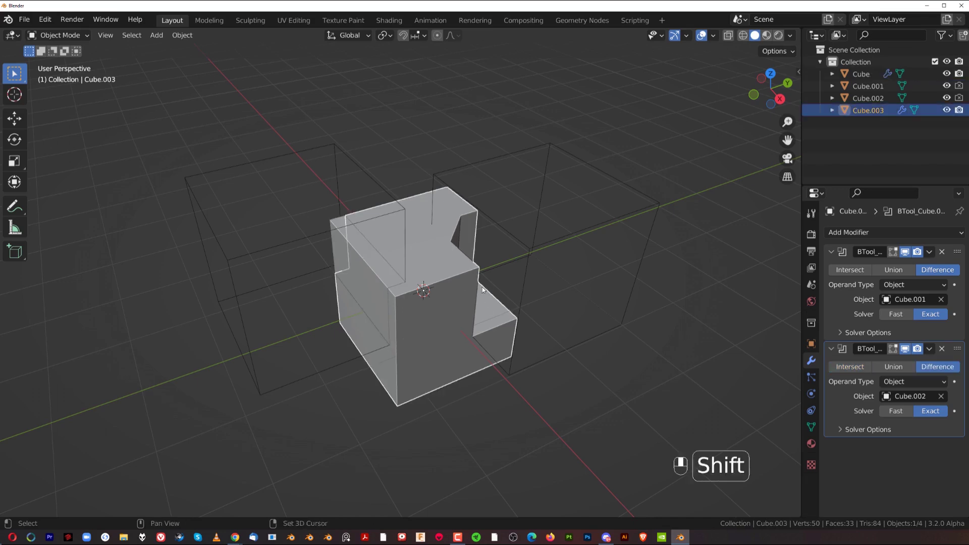
left_click_drag(494, 279, 373, 234)
left_click(373, 234)
left_click_drag(373, 233, 447, 241)
left_click(447, 241)
left_click_drag(447, 240, 379, 249)
left_click(379, 249)
left_click_drag(379, 249, 447, 212)
left_click_drag(446, 214, 451, 210)
left_click_drag(450, 210, 371, 232)
middle_click(371, 232)
Set the original's modifiers to Intersect and apply its Cube.002 Bool Tool modifiers
left_click_drag(748, 392, 843, 369)
left_click_drag(843, 369, 854, 372)
left_click_drag(854, 372, 938, 369)
left_click_drag(939, 369, 391, 240)
left_click_drag(391, 240, 361, 229)
left_click_drag(361, 229, 375, 232)
left_click_drag(375, 232, 431, 229)
left_click_drag(431, 229, 934, 349)
Apply the Cube.002 modifiers on the other piece and move it aside
key("g")
key("g")
left_click_drag(934, 349, 816, 421)
left_click_drag(816, 422, 946, 236)
left_click_drag(945, 236, 815, 358)
left_click_drag(815, 358, 933, 350)
left_click_drag(933, 350, 464, 265)
left_click_drag(464, 266, 935, 352)
left_click_drag(934, 352, 930, 370)
Undo a misstep and move the thin slab away from the hollowed block
key("ctrl+z")
left_click_drag(395, 254, 450, 249)
key("g")
key("g")
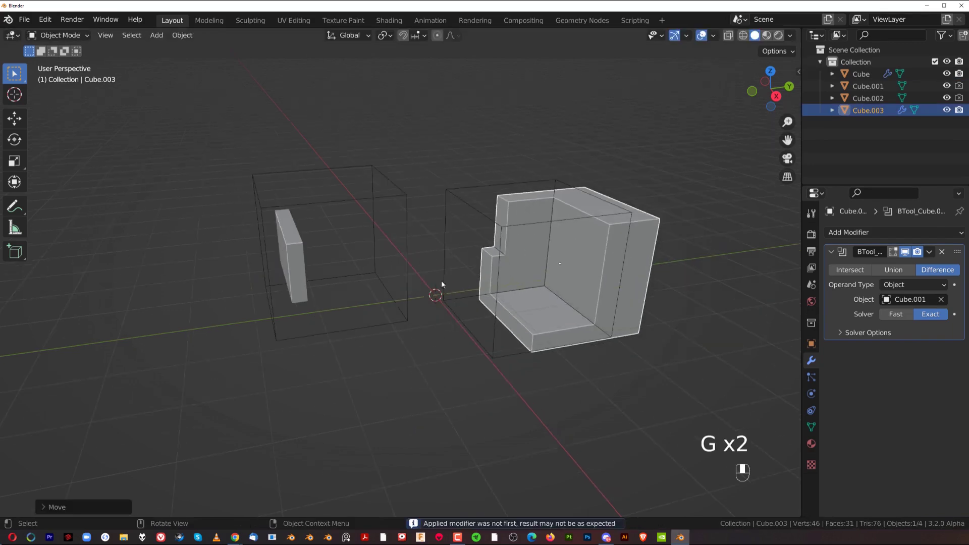
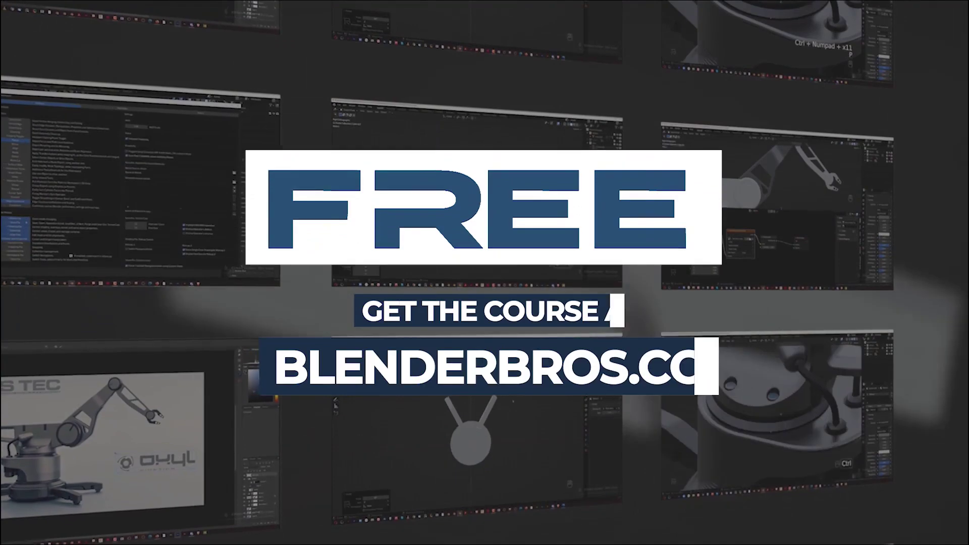
Duplicate and rotate an object as the BlenderBros course advert takes over
key("shift+d")
key("r")
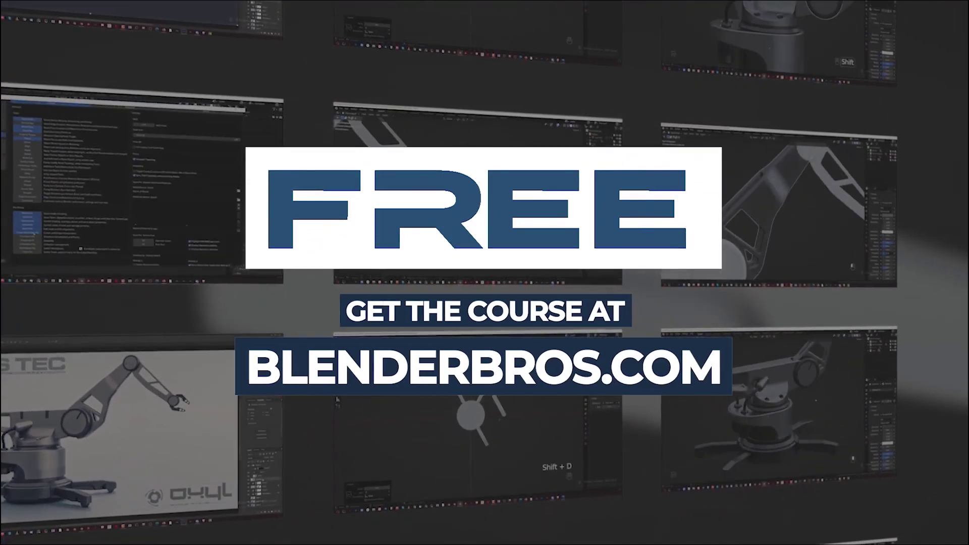
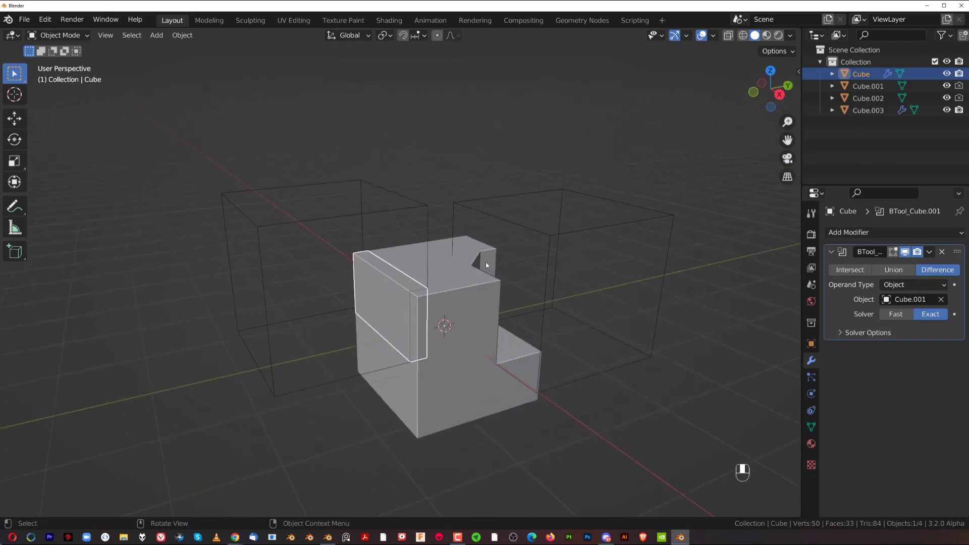
Delete everything, add a cube, duplicate it and cut a corner notch with Bool Tool Difference
left_click_drag(372, 279, 497, 304)
key("a")
key("x")
key("shift+a")
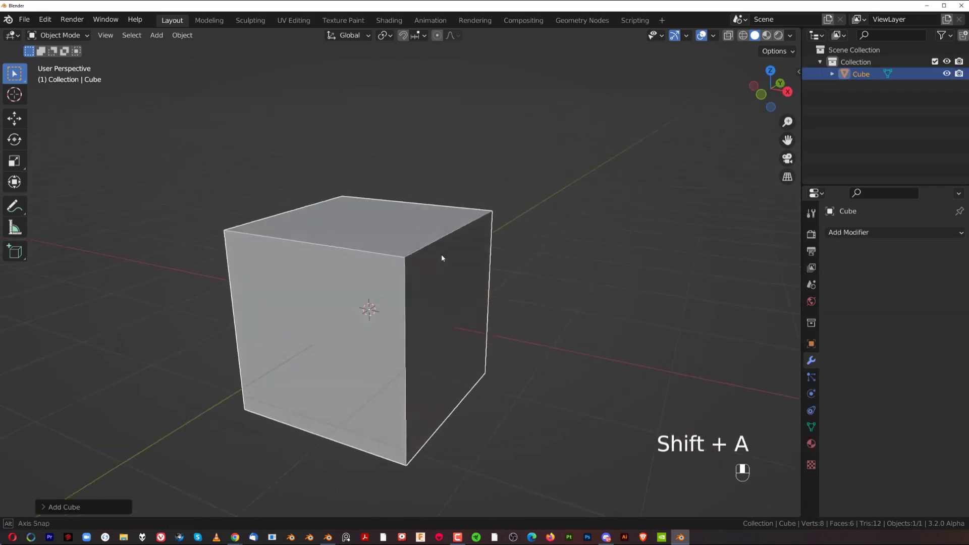
key("shift+d")
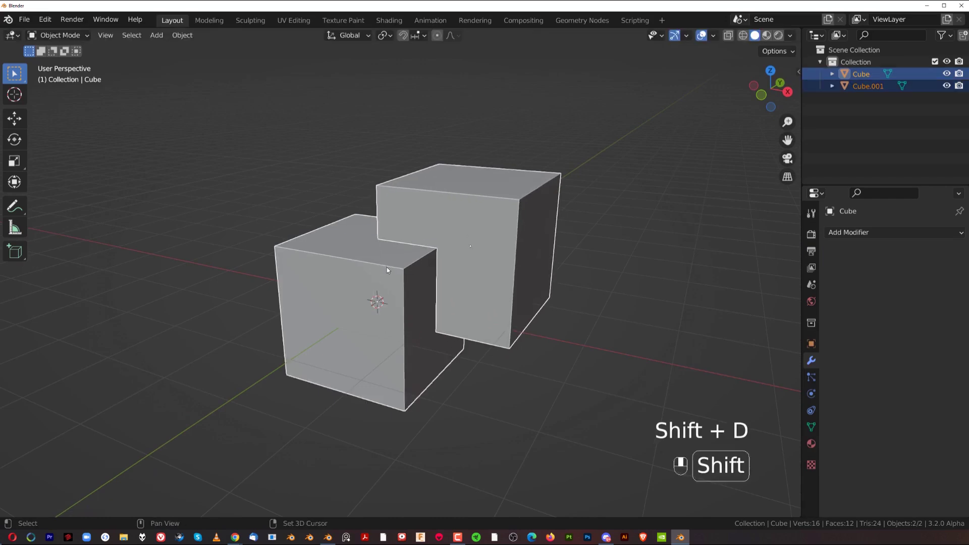
key("ctrl+KP_Subtract")
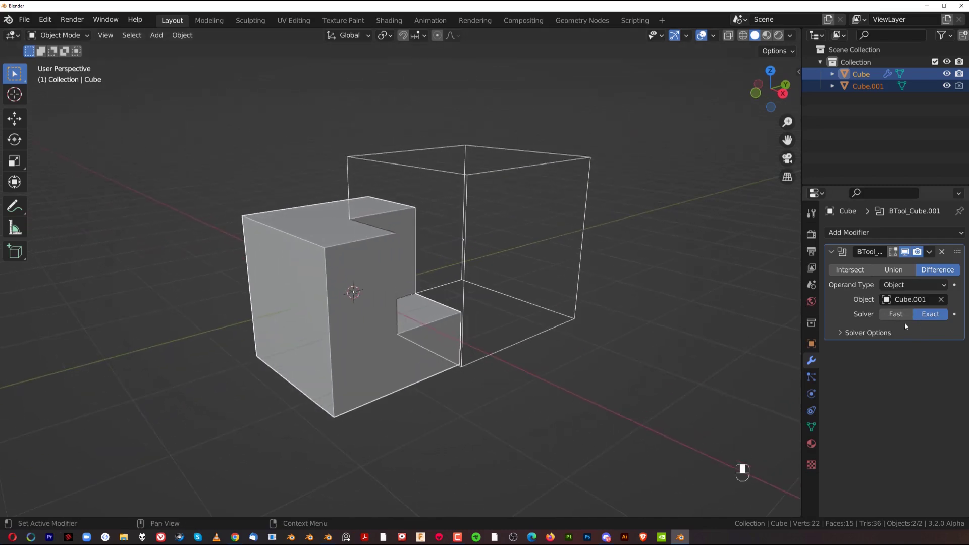
Toggle the Bool Tool Difference solver between Exact and Fast to compare the notch
left_click(904, 317)
left_click(941, 316)
left_click_drag(907, 328, 912, 311)
left_click(913, 312)
left_click_drag(912, 315, 943, 316)
left_click(944, 317)
middle_click(915, 318)
left_click(904, 313)
left_click_drag(910, 314, 935, 315)
left_click(935, 315)
Settle the Boolean solver on Fast and check the notched cube in the viewport
left_click_drag(935, 315, 900, 315)
left_click_drag(900, 316, 922, 314)
middle_click(922, 314)
left_click(906, 315)
middle_click(923, 315)
left_click(929, 316)
left_click_drag(928, 317, 901, 314)
left_click_drag(900, 314, 494, 260)
left_click_drag(494, 260, 931, 318)
middle_click(931, 317)
left_click_drag(932, 318, 897, 315)
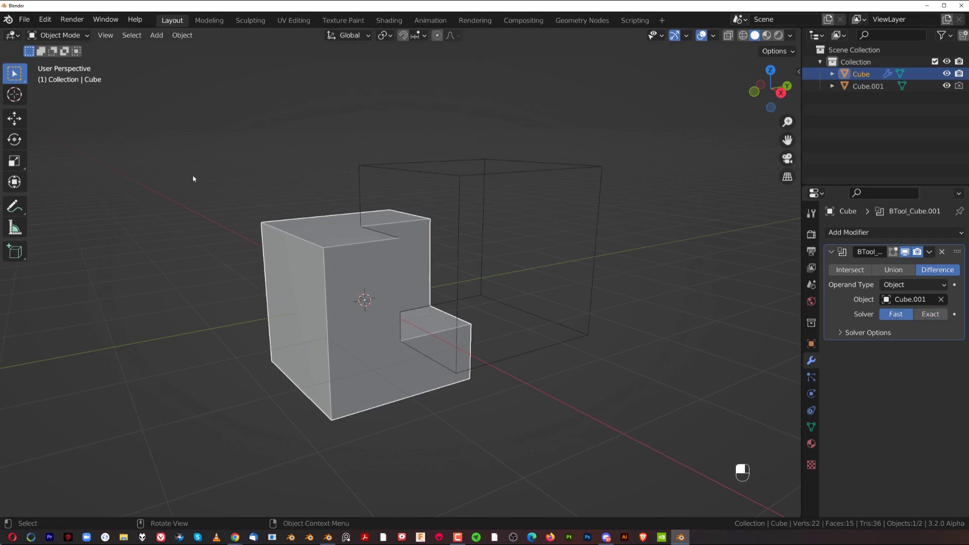
left_click_drag(454, 187, 466, 209)
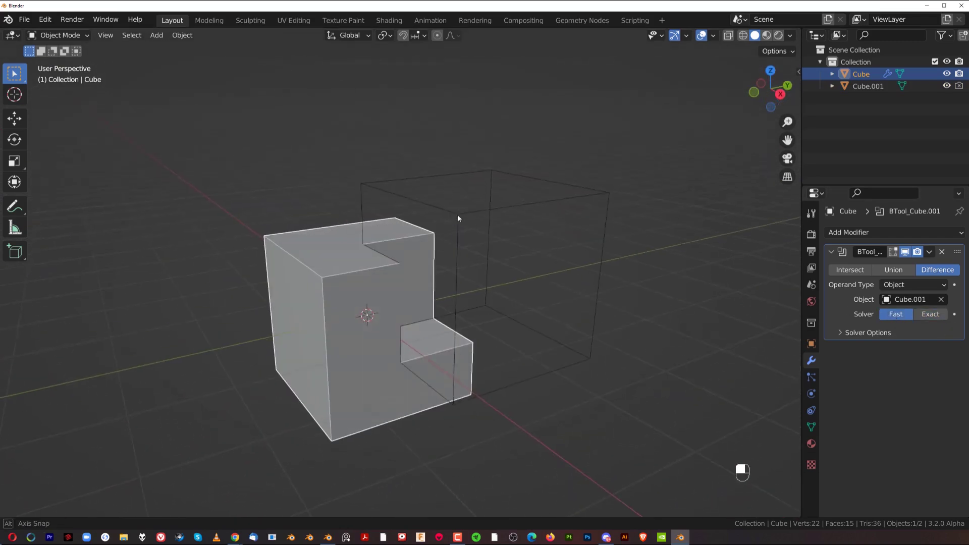
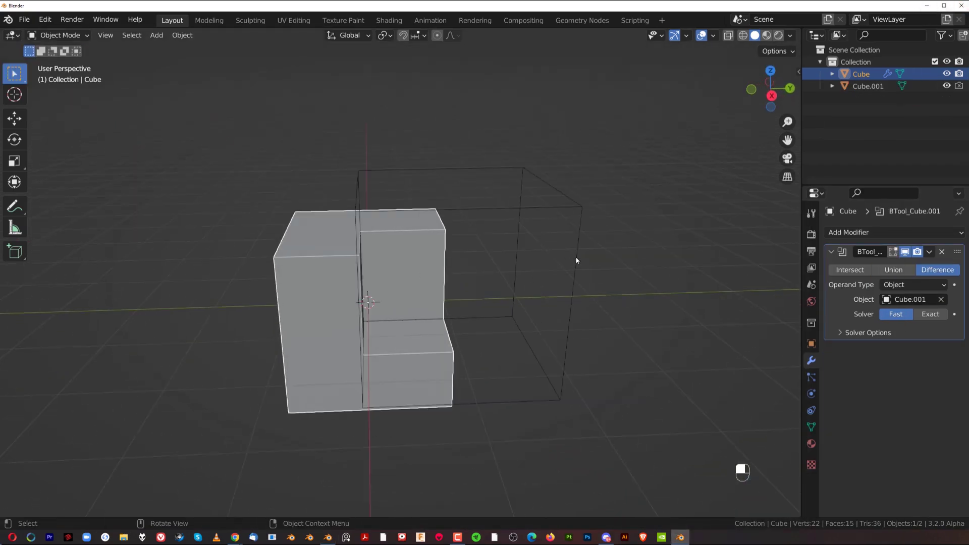
Delete everything, add a fresh cube and duplicate it along Y as an overlapping cutter
key("a")
key("x")
left_click_drag(536, 261, 441, 261)
key("shift+a")
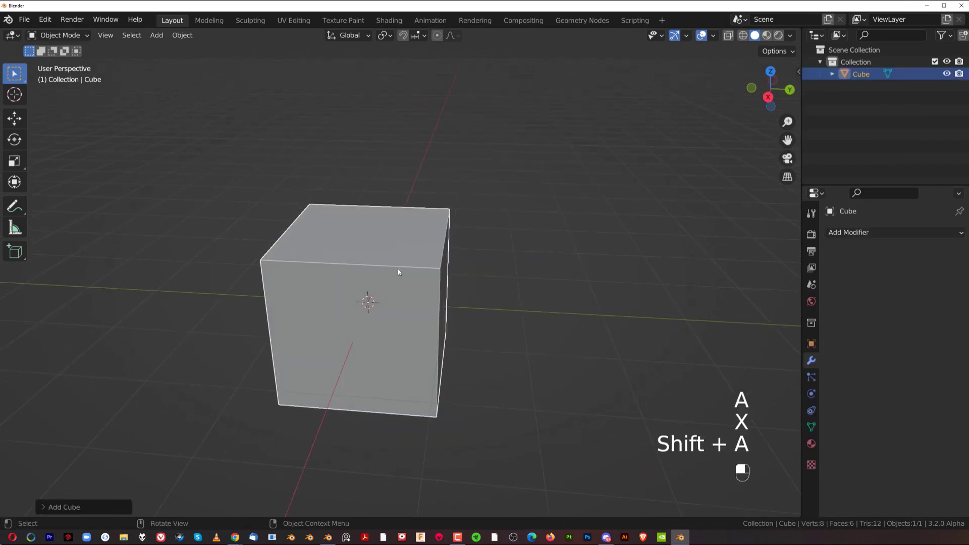
key("shift+d")
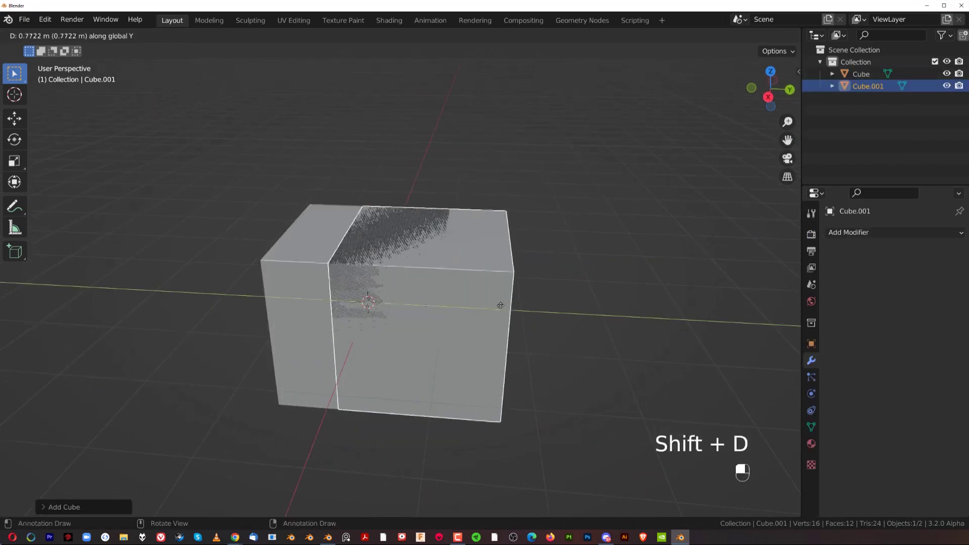
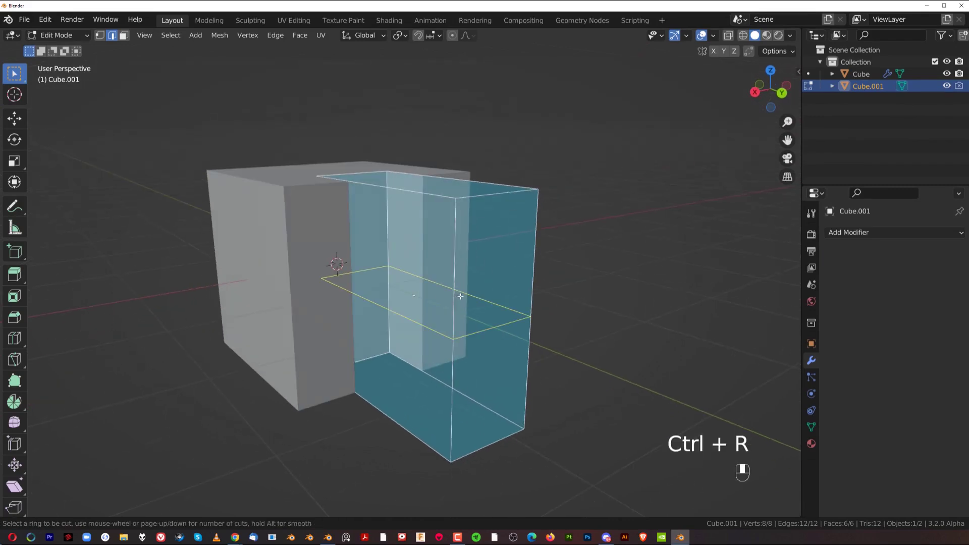
Scale the cutter, leave Edit Mode and apply the BoolTool difference to carve the slot
key("s")
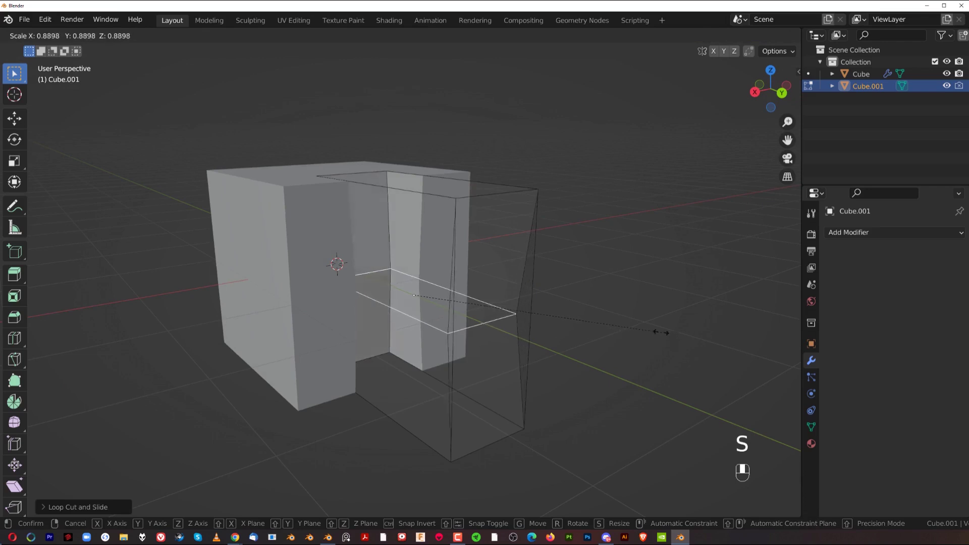
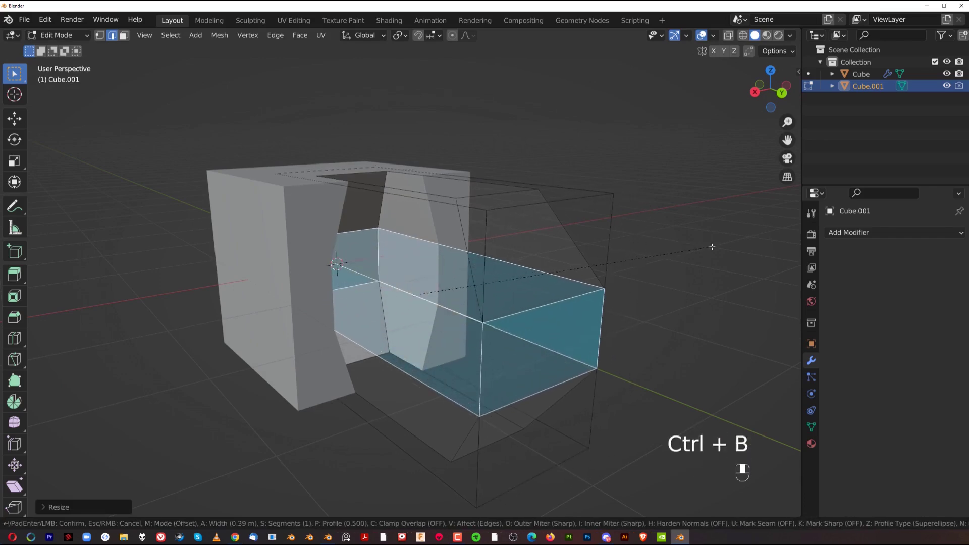
key("Tab")
middle_click(509, 277)
key("shift+2")
Orbit around the cube to inspect the curved slot and the cutter's bounds outline
left_click_drag(540, 220, 519, 139)
left_click_drag(464, 139, 417, 132)
left_click_drag(416, 133, 456, 219)
left_click_drag(456, 219, 448, 280)
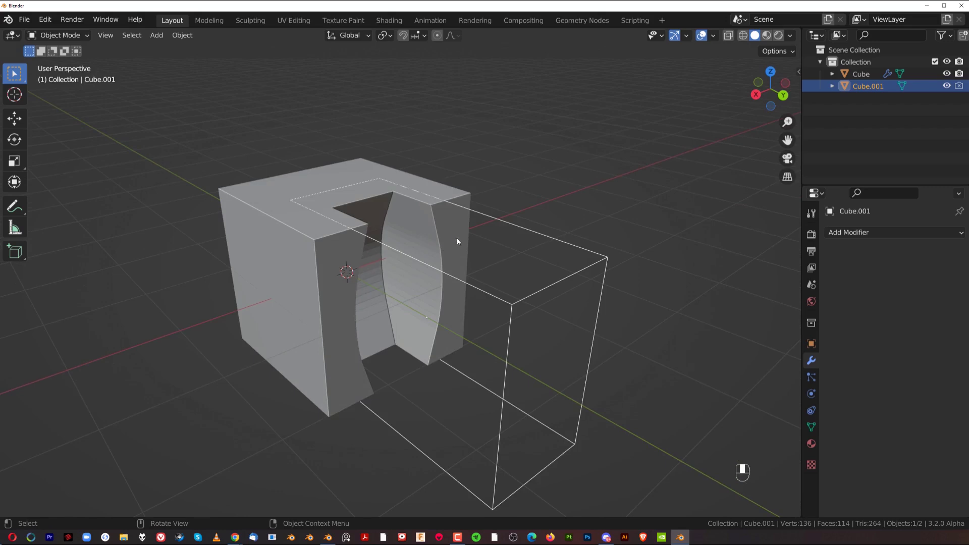
Delete all objects and add the first new cube
key("a")
key("x")
key("shift+a")
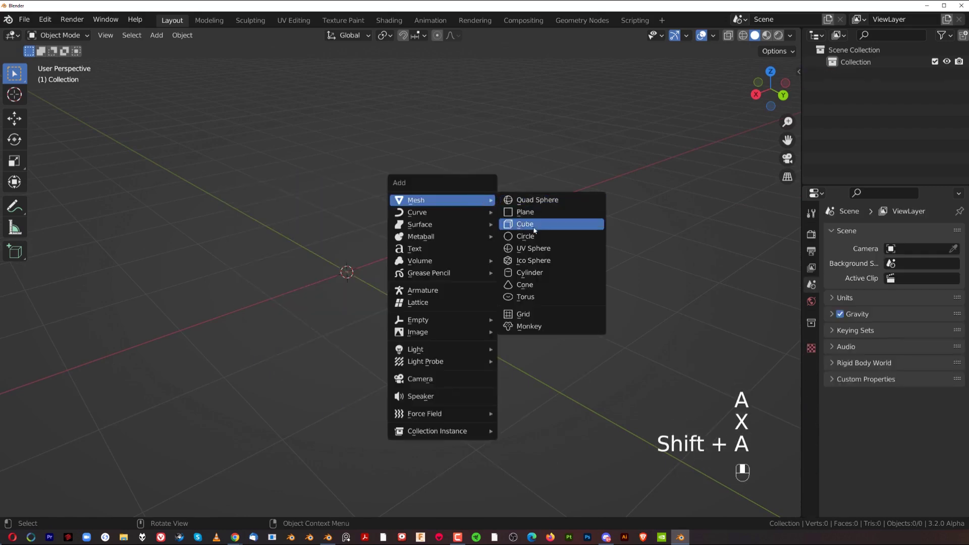
left_click_drag(407, 246, 456, 296)
middle_click(817, 431)
right_click(817, 431)
left_click_drag(834, 465, 888, 482)
Add a second cube and move it up beside the first as a cutter
key("shift+a")
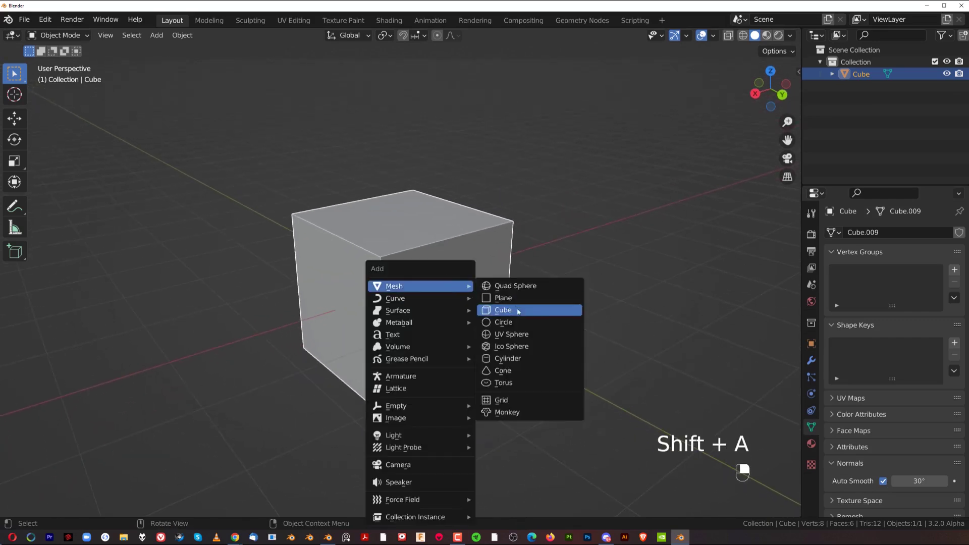
key("f")
left_click_drag(400, 319, 421, 297)
key("g")
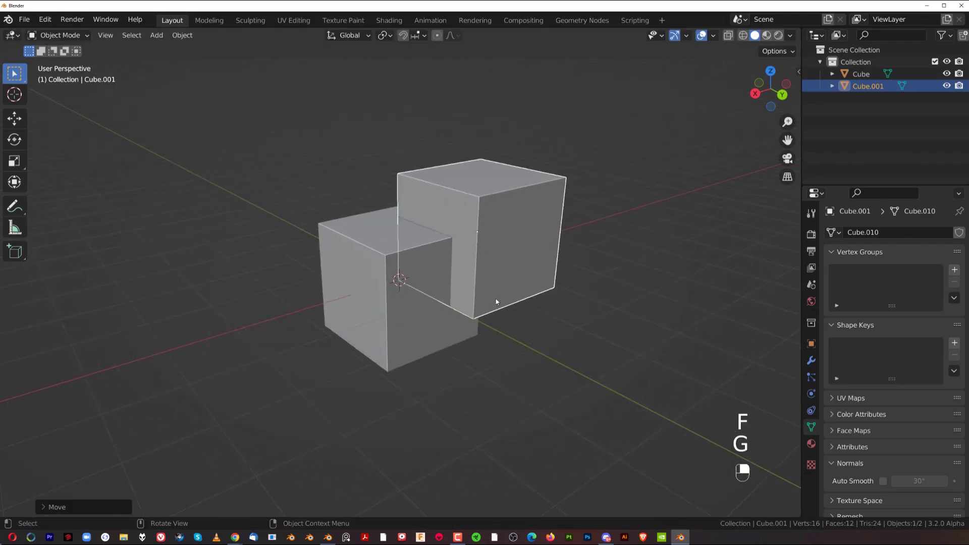
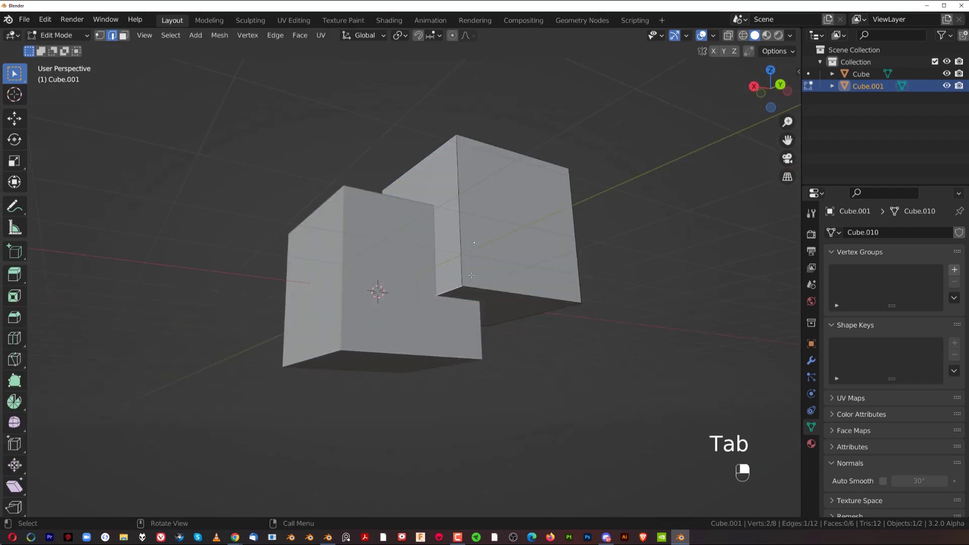
Use the rounded-edge cutter in a BoolTool difference to carve a quarter-round notch
key("Tab")
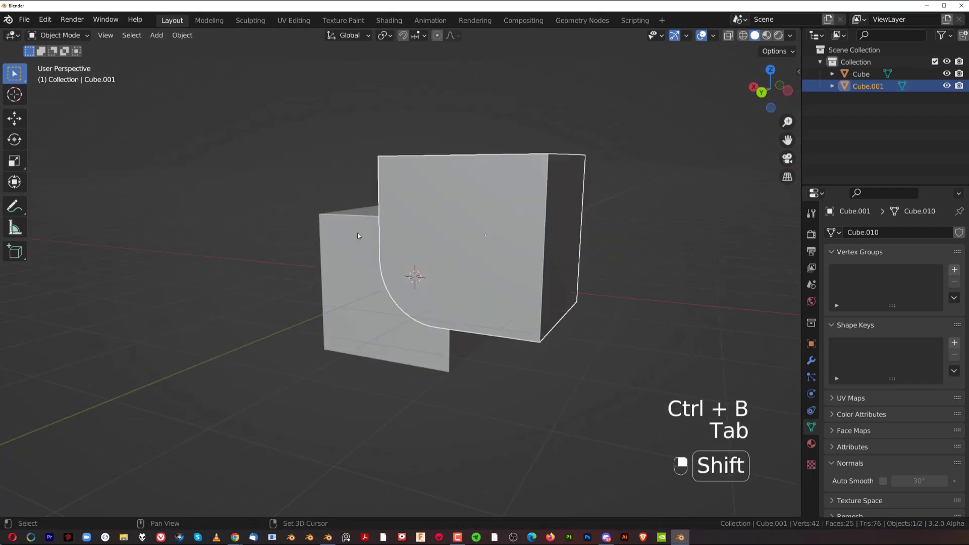
key("ctrl+KP_Subtract")
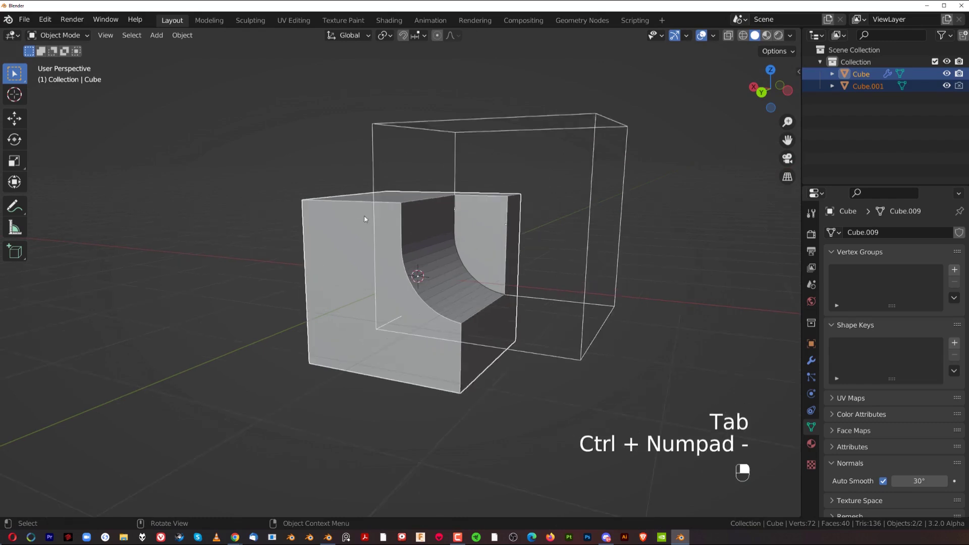
left_click_drag(483, 211, 483, 260)
middle_click(383, 198)
right_click(383, 198)
Bevel the outer top edge of the cube in Edit Mode with Ctrl+B
key("Tab")
key("ctrl+b")
key("Tab")
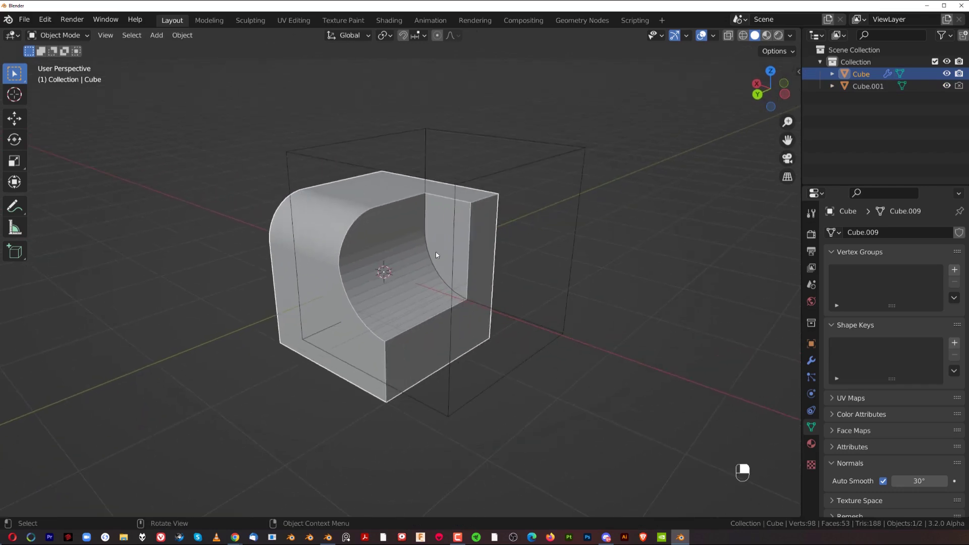
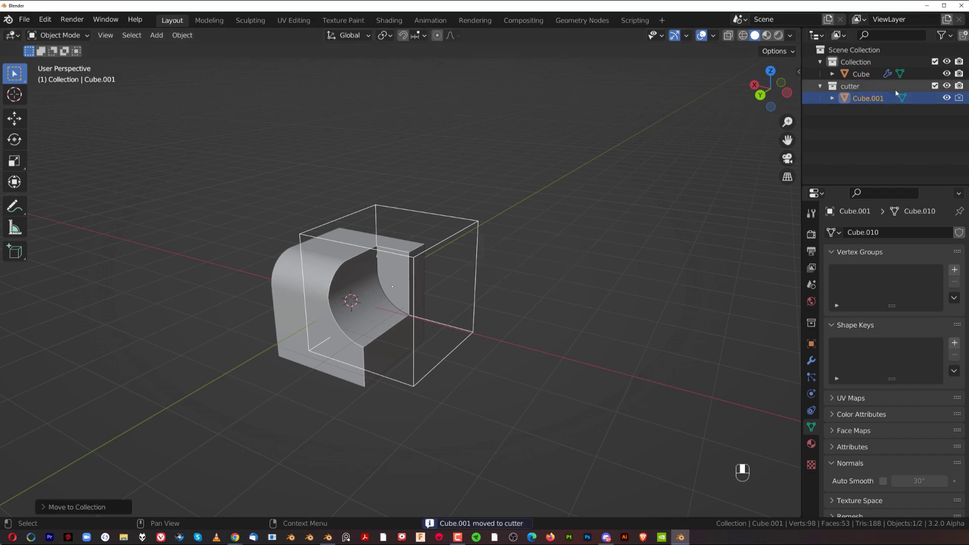
Move the cutter Cube.001 into its own new collection named cutter
key("shift+2")
key("shift+2")
key("shift+2")
key("shift+2")
key("shift+2")
key("shift+2")
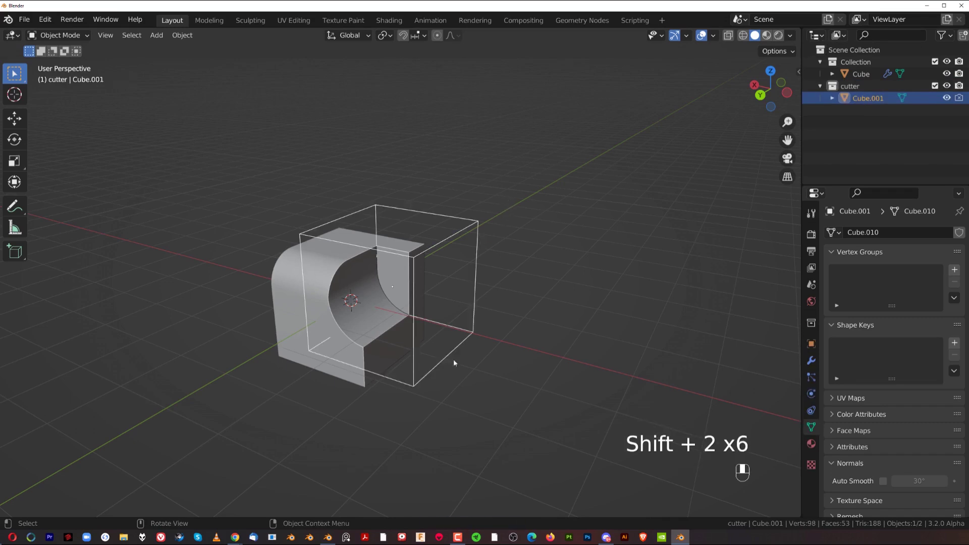
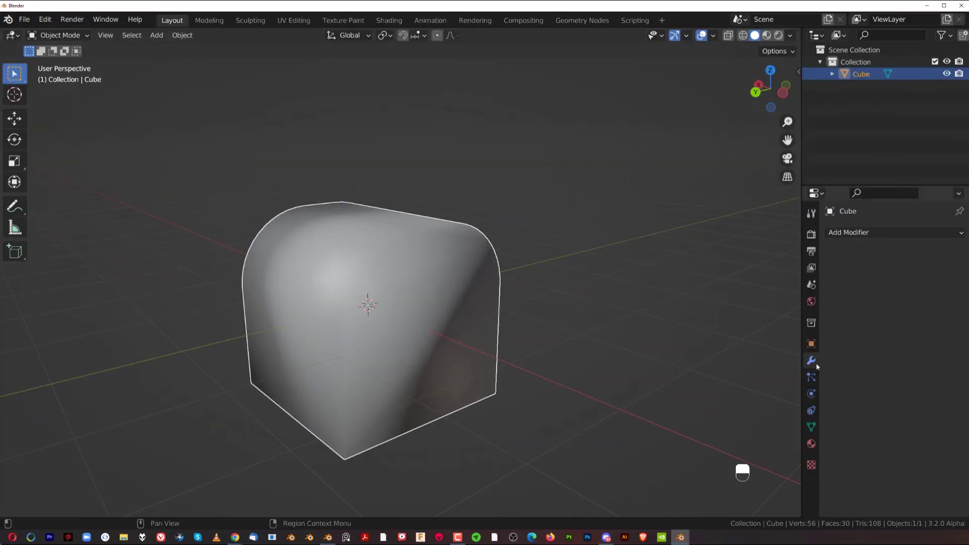
Choose a Bevel modifier for the rounded-top block from the Add Modifier list
left_click_drag(815, 430, 889, 482)
middle_click(889, 481)
left_click_drag(885, 476, 853, 237)
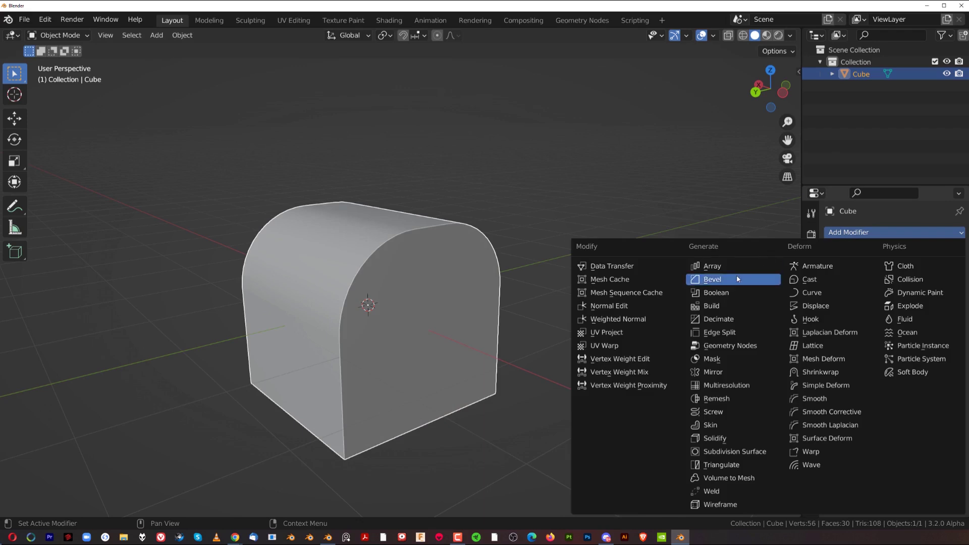
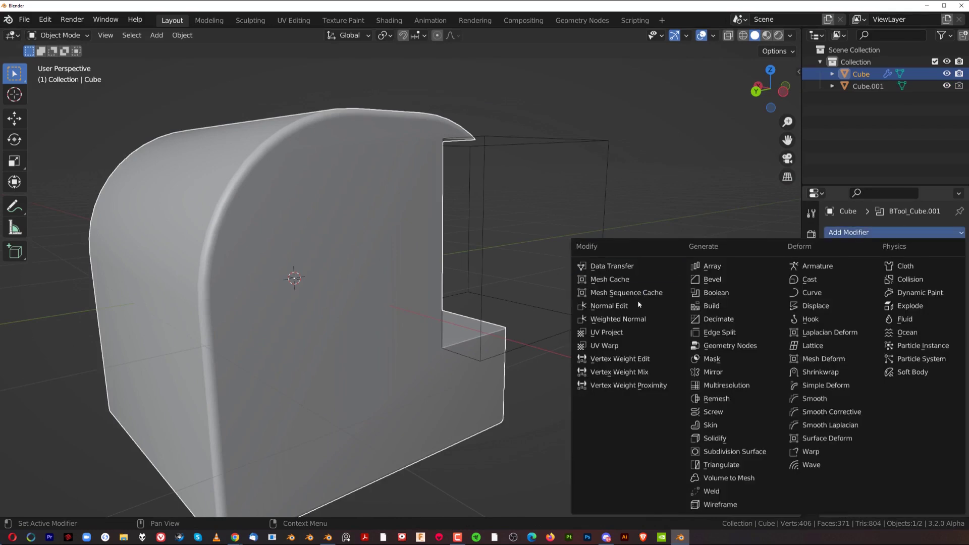
Move the BoolTool modifier above Bevel, then add Cube.002 beside the block
left_click_drag(641, 323, 964, 250)
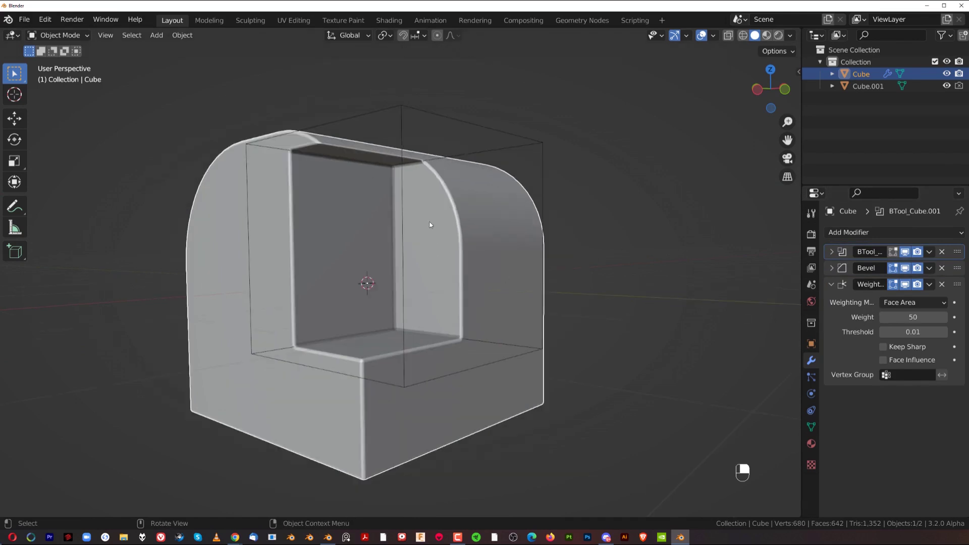
middle_click(550, 247)
right_click(550, 247)
key("shift+a")
key("g")
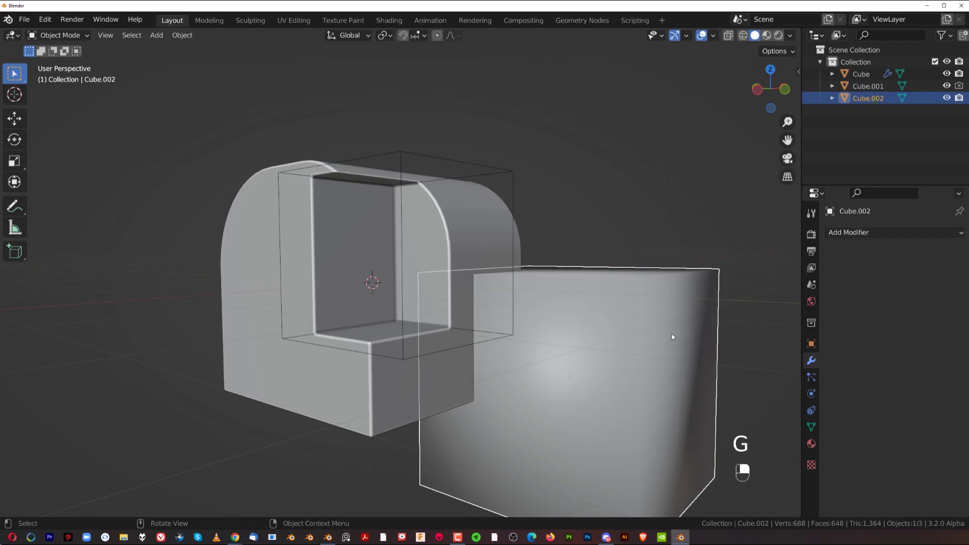
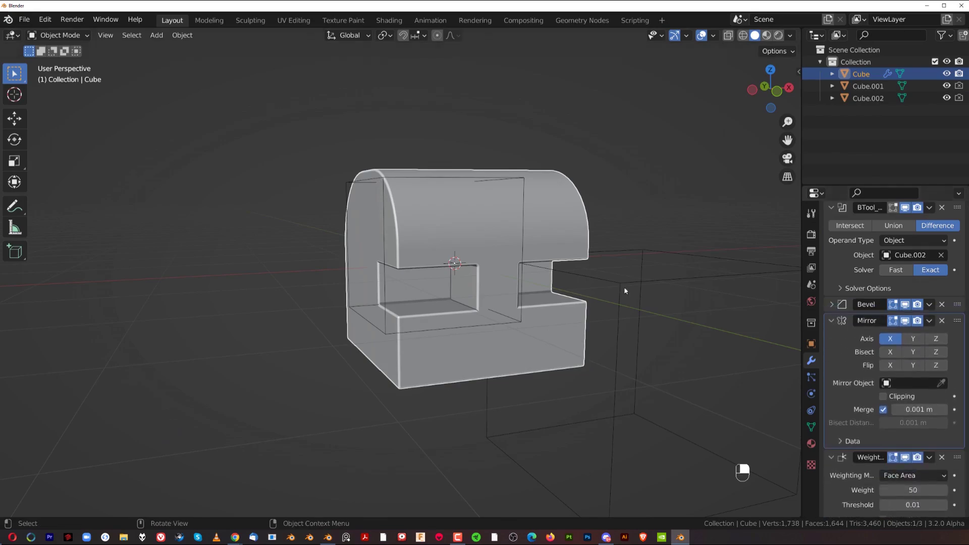
Orbit to the front to inspect the mirrored, symmetric notches on the block
left_click_drag(586, 286, 525, 261)
left_click_drag(525, 261, 494, 237)
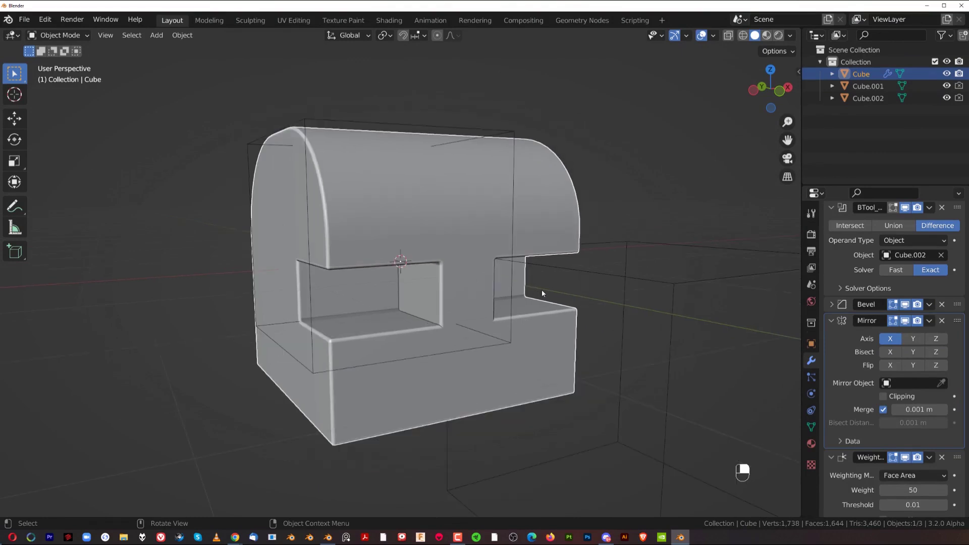